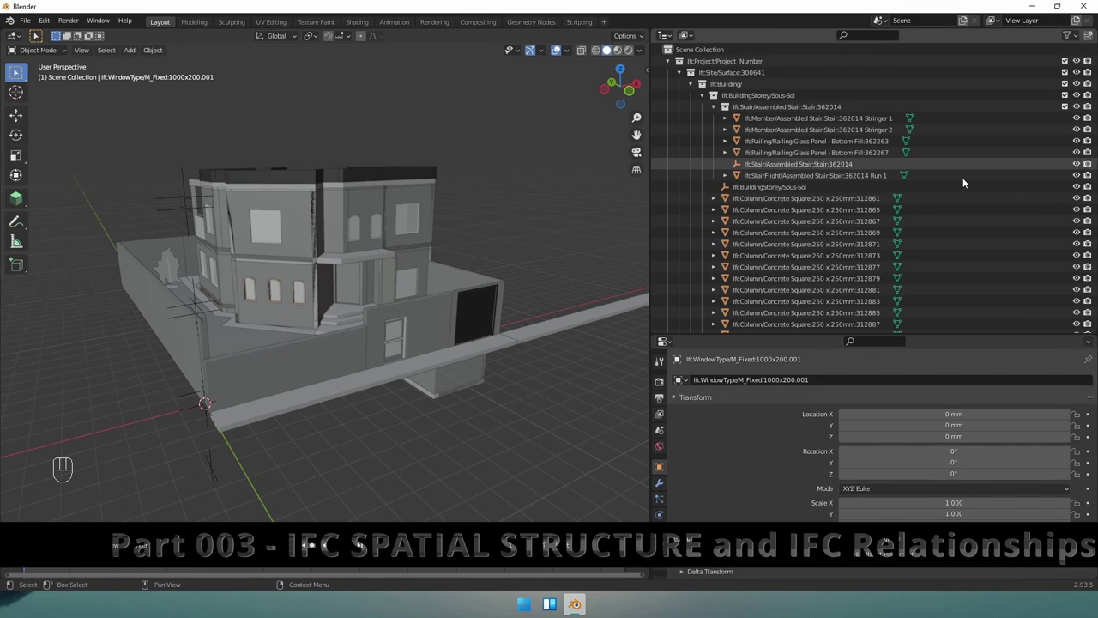
# Select a concrete column, then collapse the Sous-Sol stairs, storeys and building branches up to the site
pyautogui.click(840, 219)
pyautogui.click(702, 98)
pyautogui.click(704, 106)
pyautogui.click(701, 121)
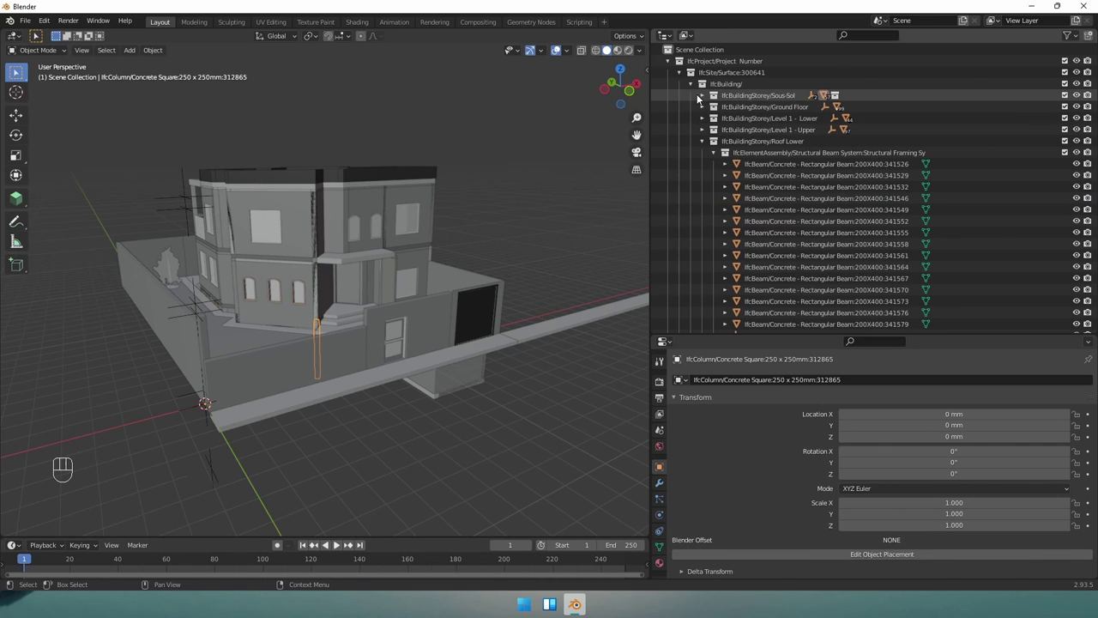
# Expand IfcSite and IfcBuilding to list the storeys from Sous-Sol to Roof Lower
pyautogui.click(692, 89)
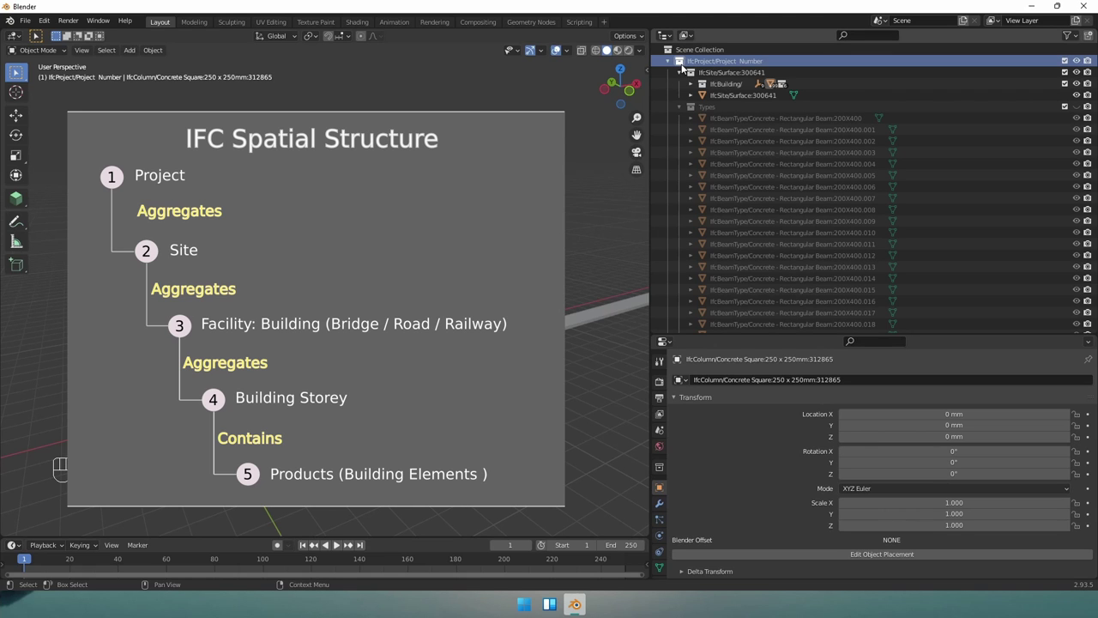
pyautogui.click(697, 80)
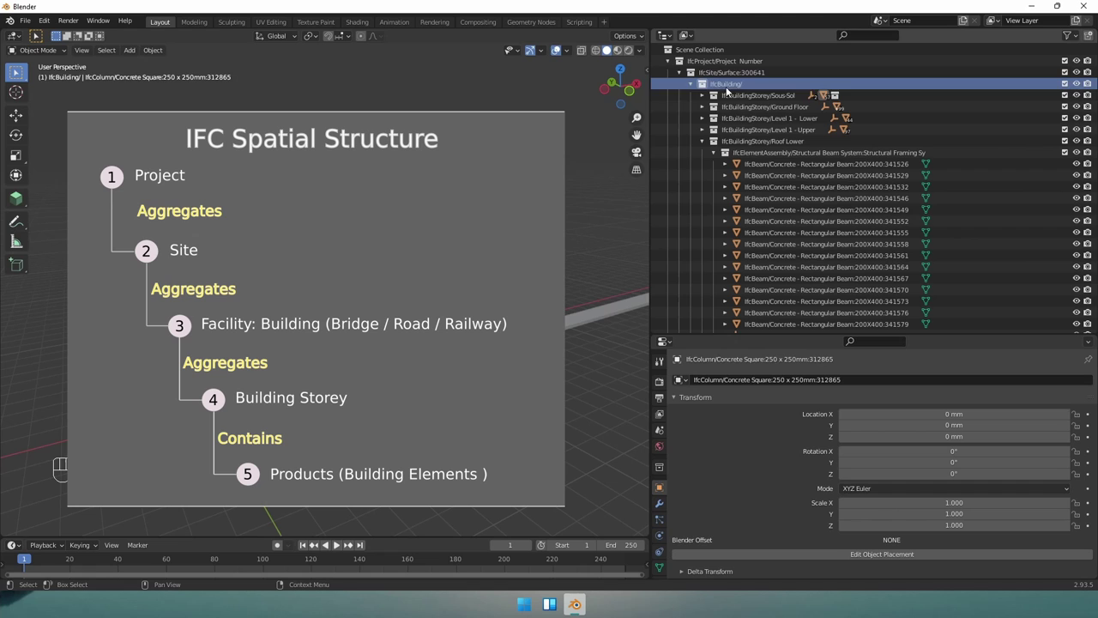